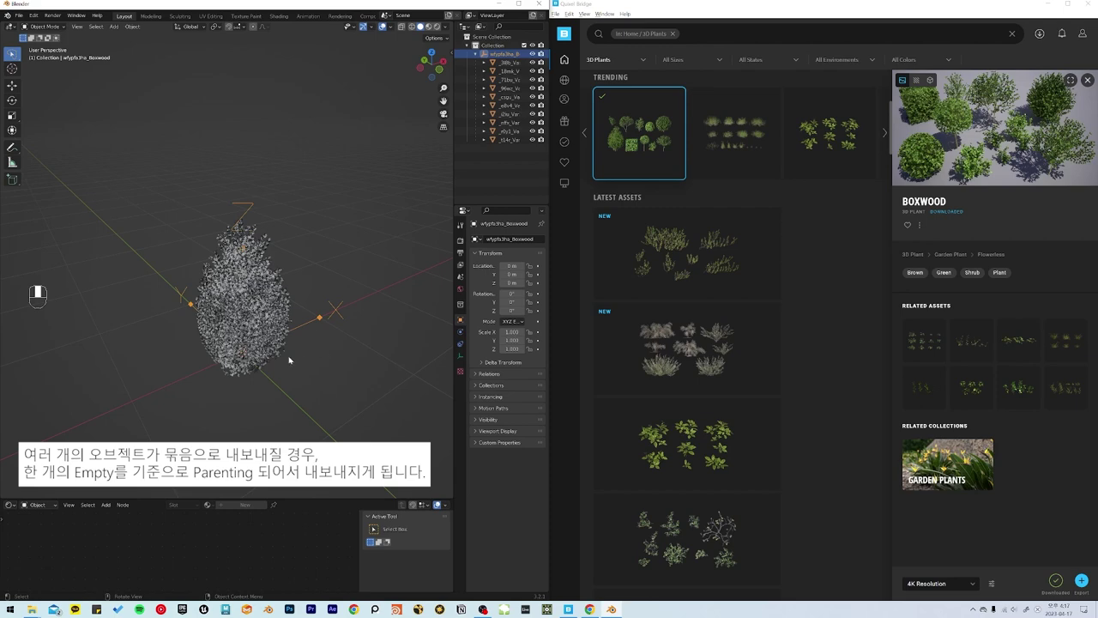
Select a Boxwood variation mesh and grab it to see the whole parented group move.
left_click(265, 333)
key("g")
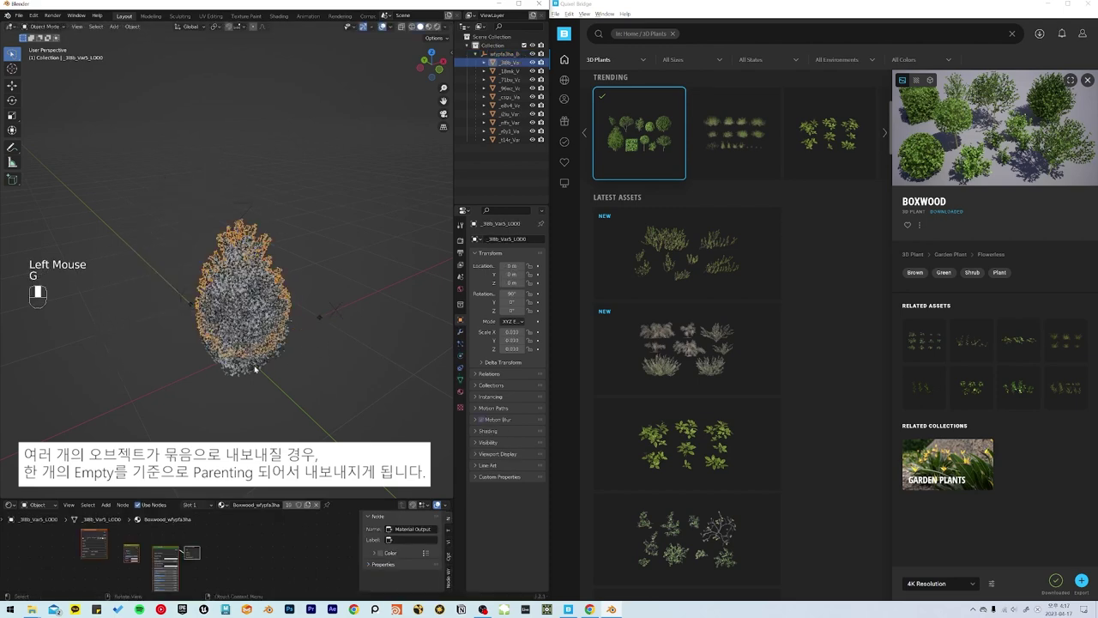
middle_click(276, 398)
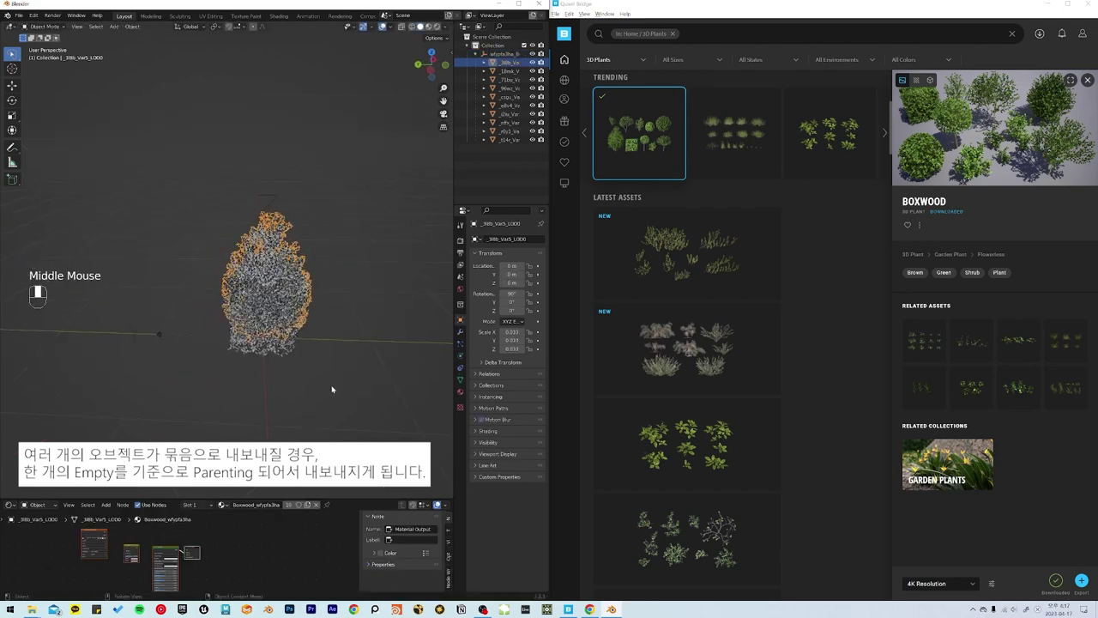
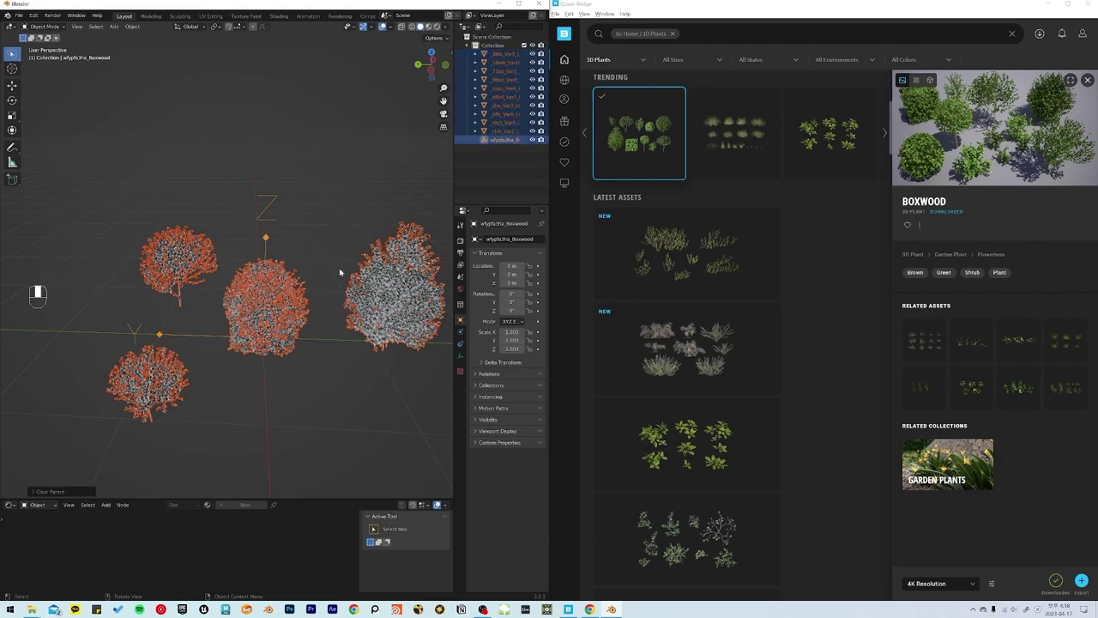
Undo the move and box-select all the Boxwood objects again.
left_click(385, 289)
key("g")
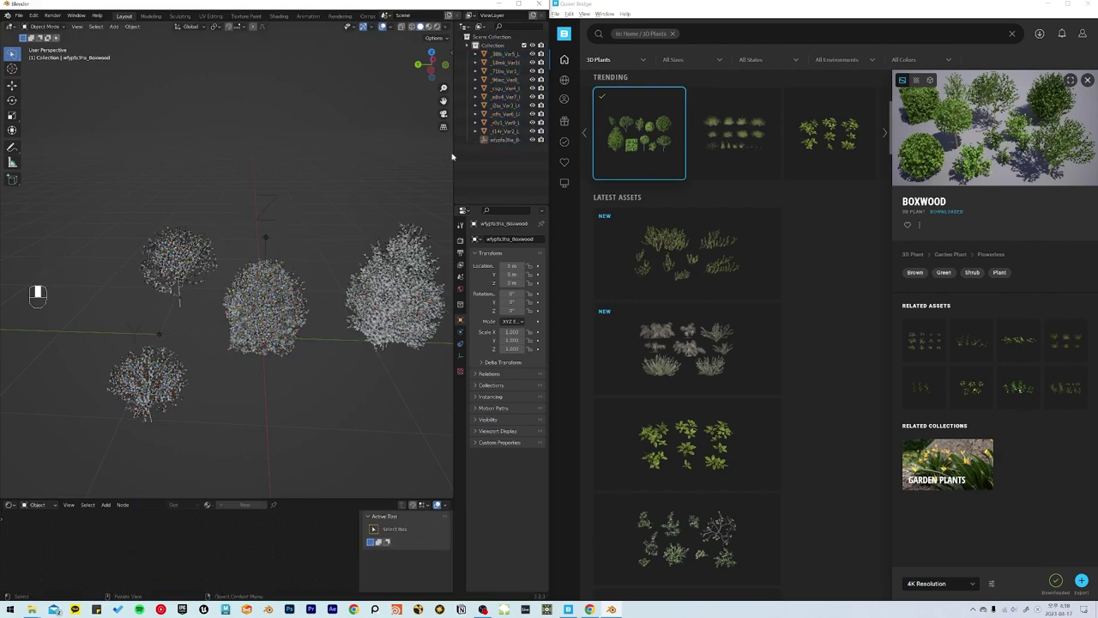
key("ctrl+z")
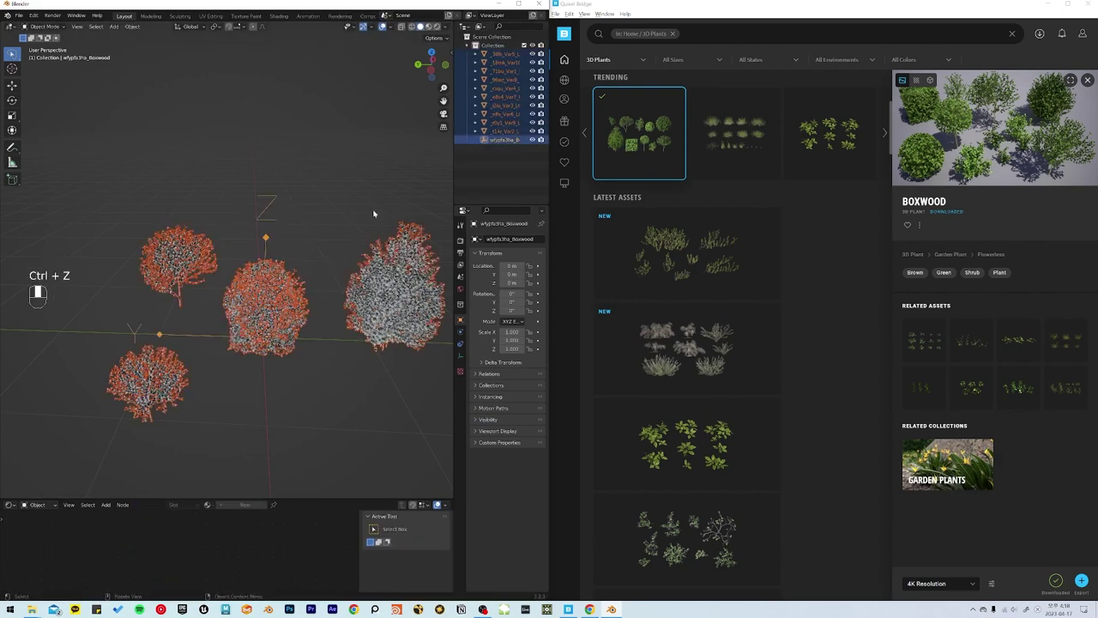
left_click(501, 142)
left_click(504, 54)
left_click_drag(391, 186, 331, 264)
Unparent the bushes with Clear and Keep Transformation so their positions stay put.
key("alt+p")
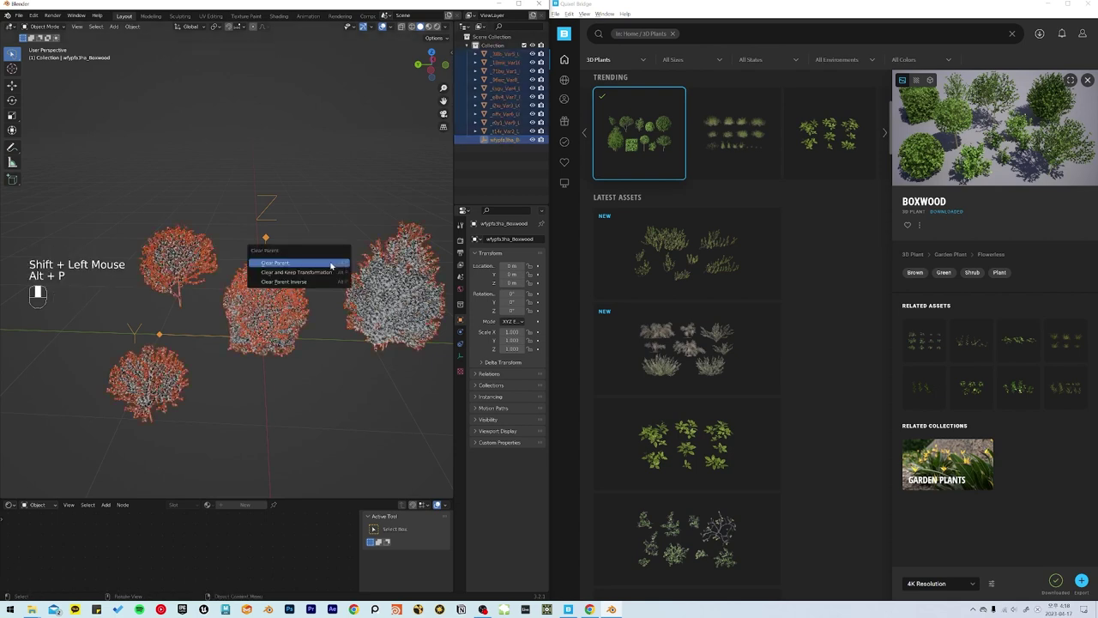
left_click(316, 404)
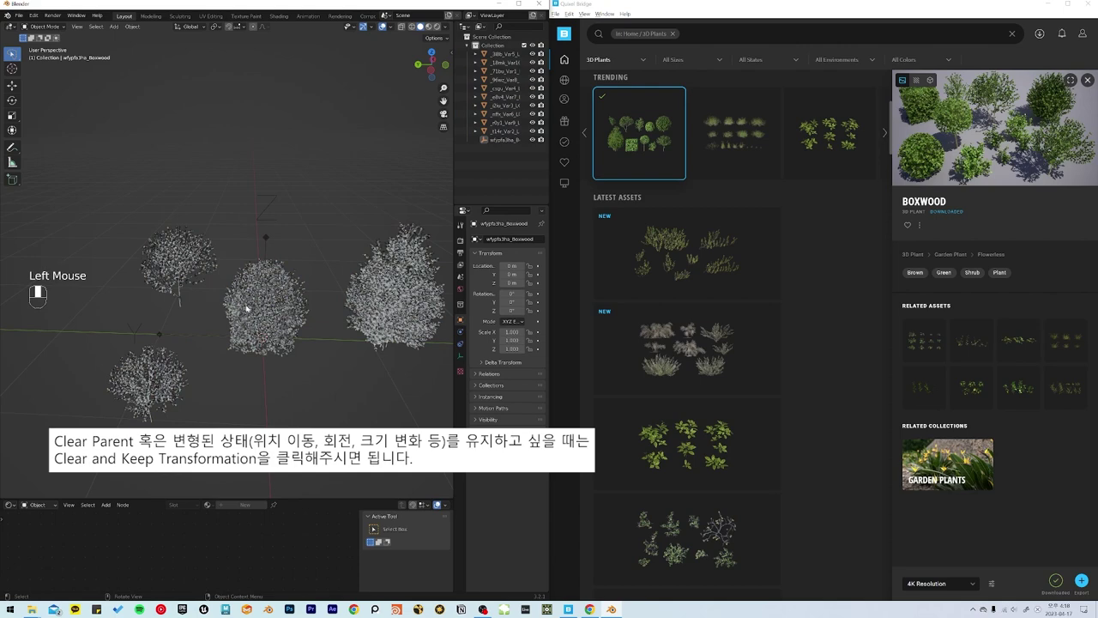
Grab single Boxwood variations and move them aside as separate bushes.
left_click_drag(248, 307, 275, 318)
key("g")
left_click(270, 298)
key("g")
left_click_drag(326, 221, 288, 290)
middle_click(275, 289)
right_click(274, 289)
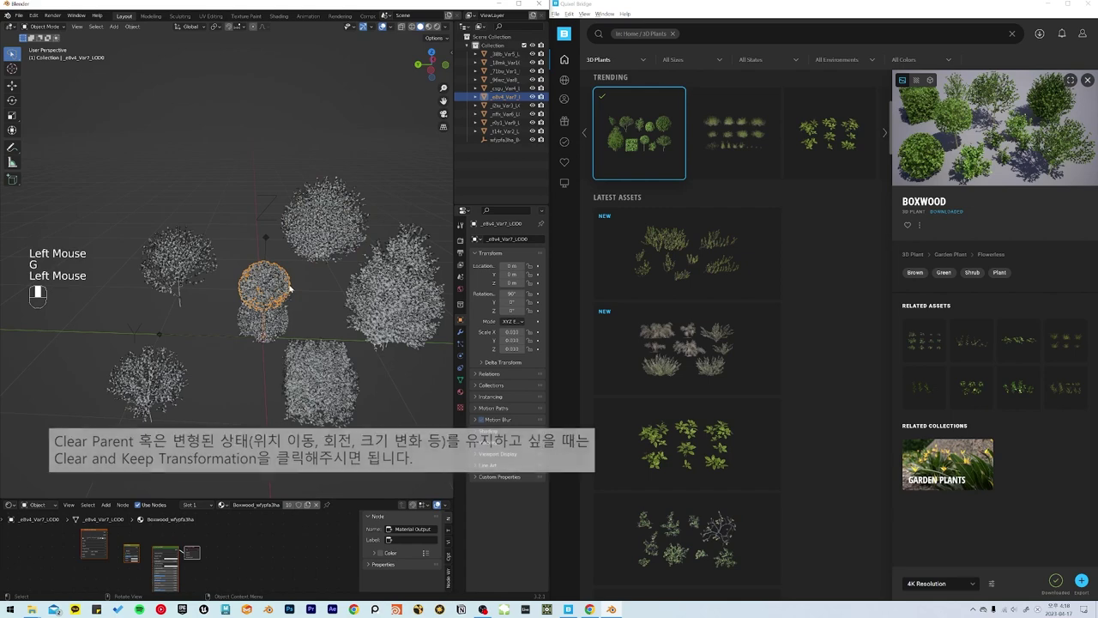
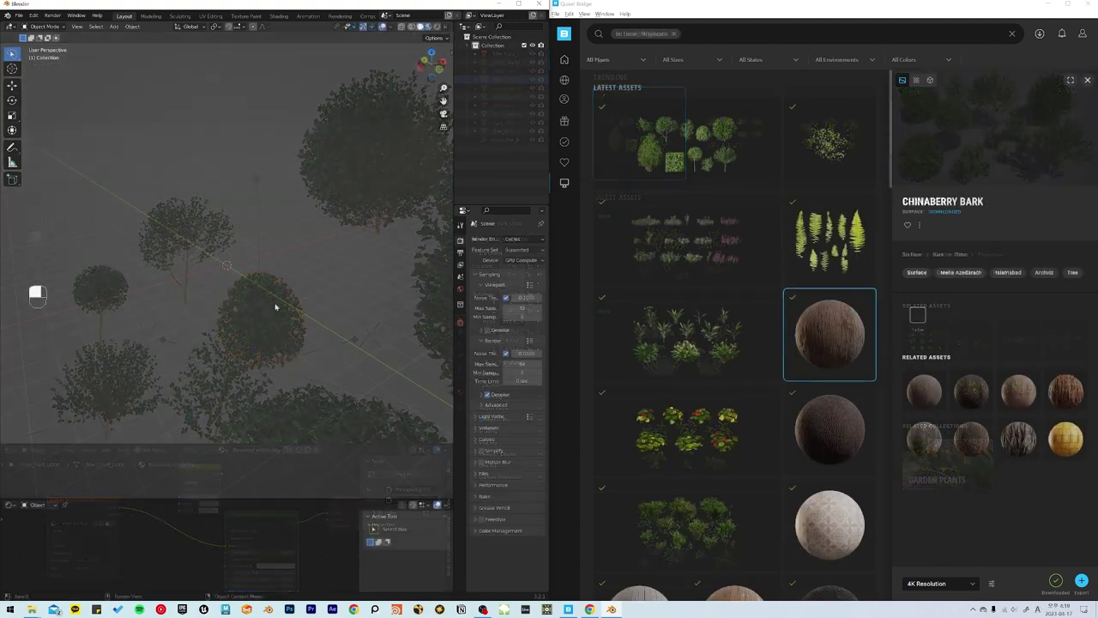
Bring in the downloaded Megascans surface and view it on the model.
key("shift+a")
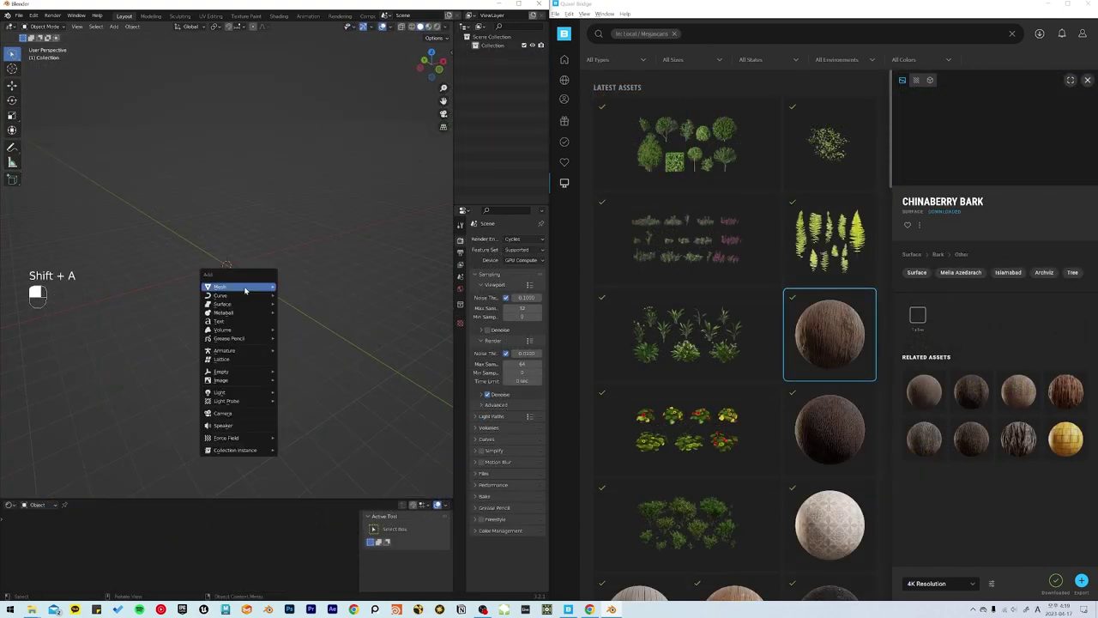
scroll("up", 3)
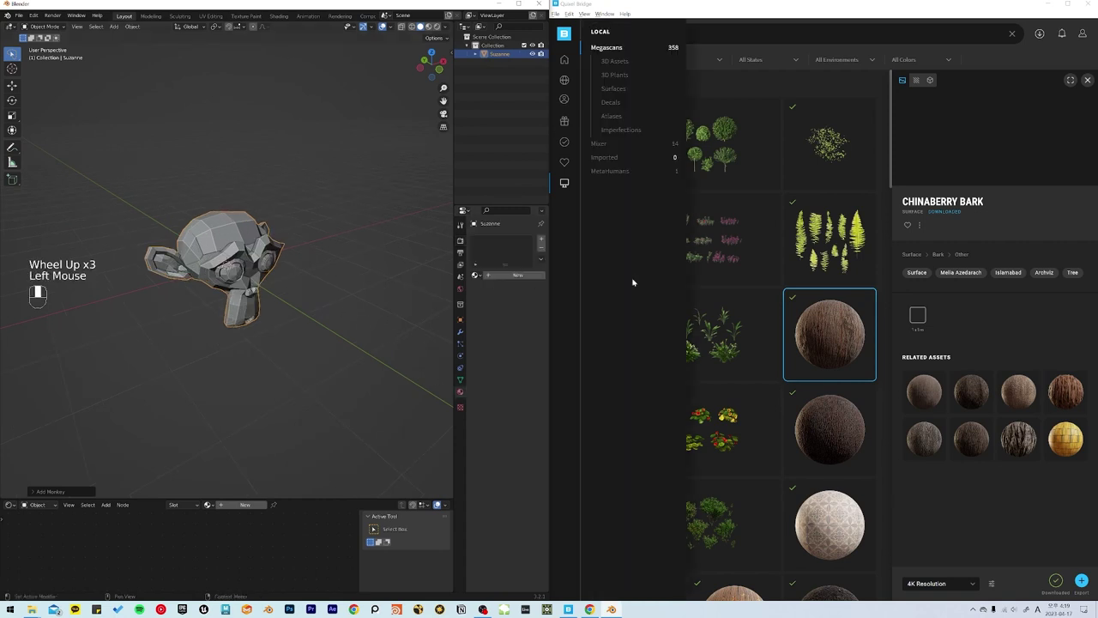
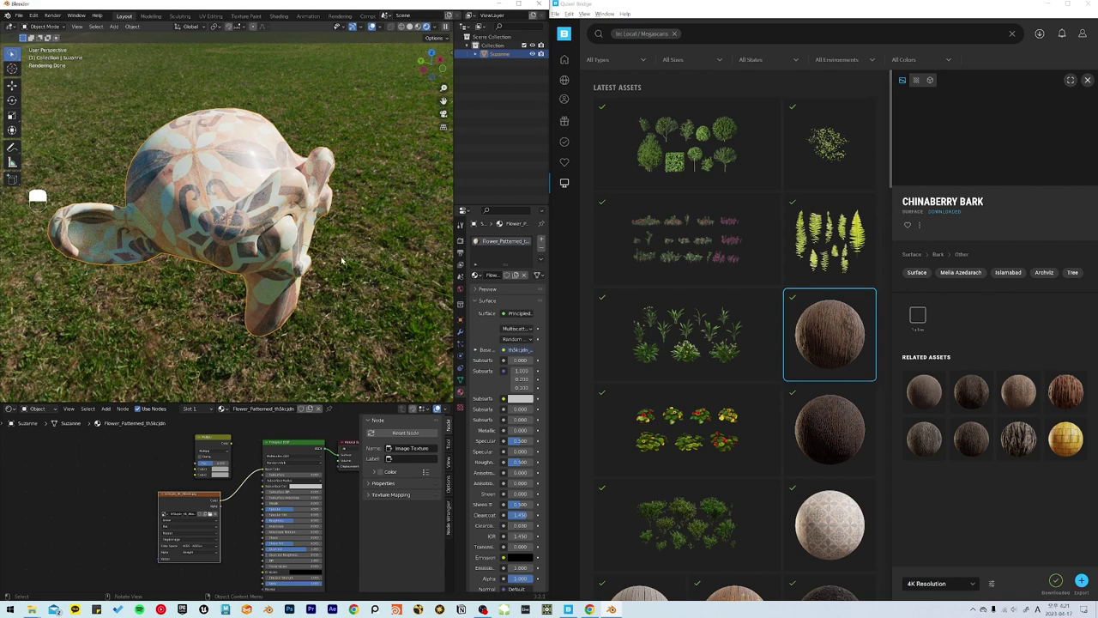
Maximise Blender to fill the screen with the empty scene.
left_click_drag(345, 263, 805, 374)
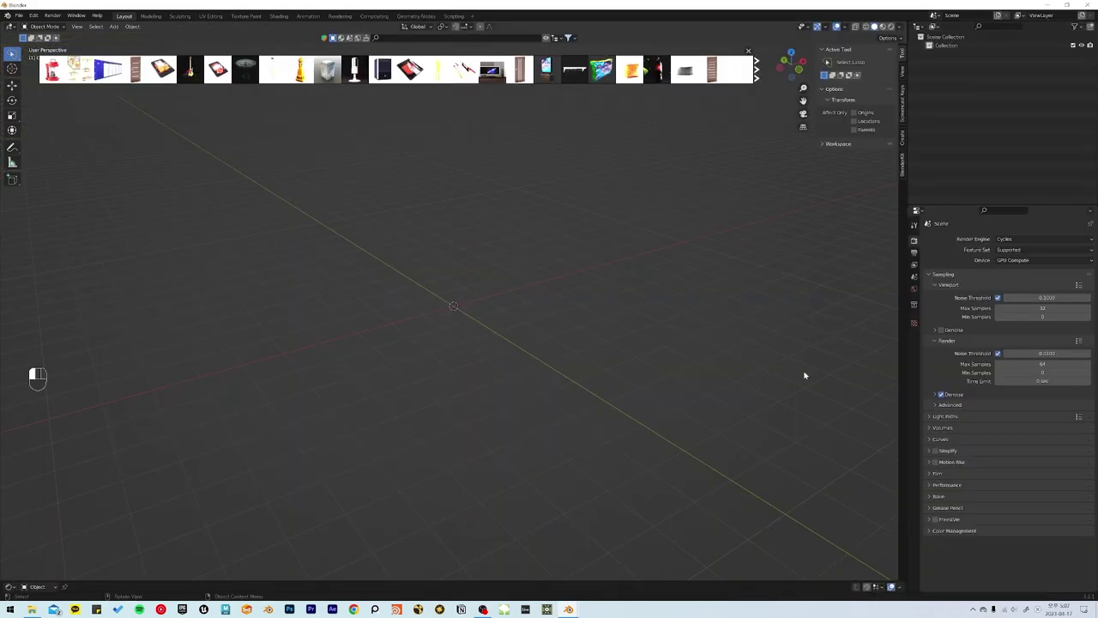
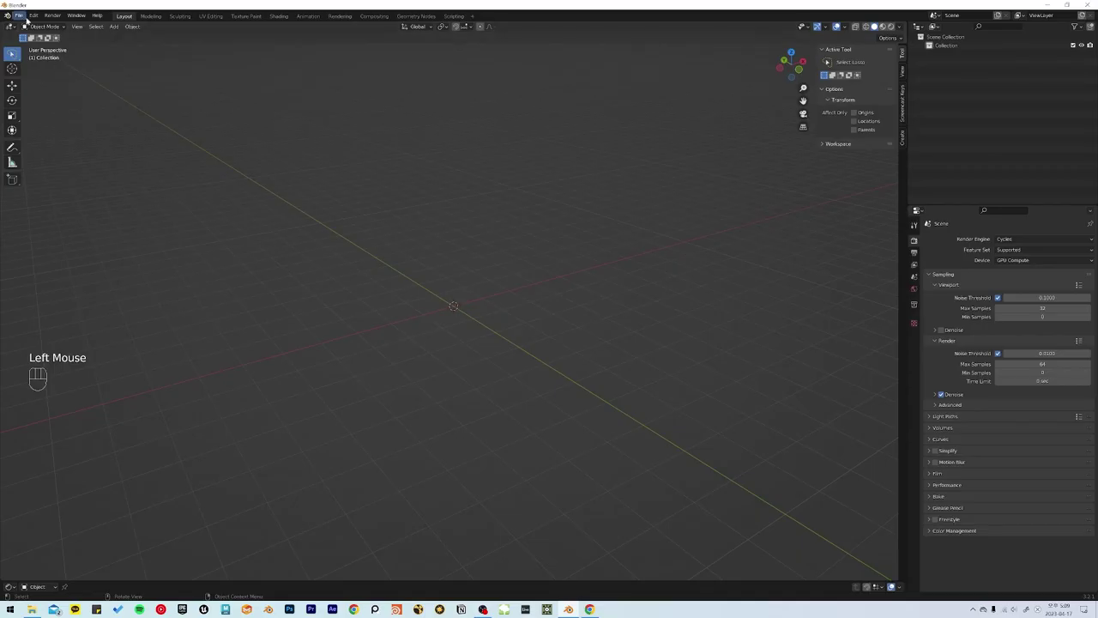
Bring up Blender Preferences from the Edit menu to enable the BlenderKit add-on.
left_click_drag(32, 17, 57, 140)
left_click(58, 139)
left_click_drag(74, 152, 32, 109)
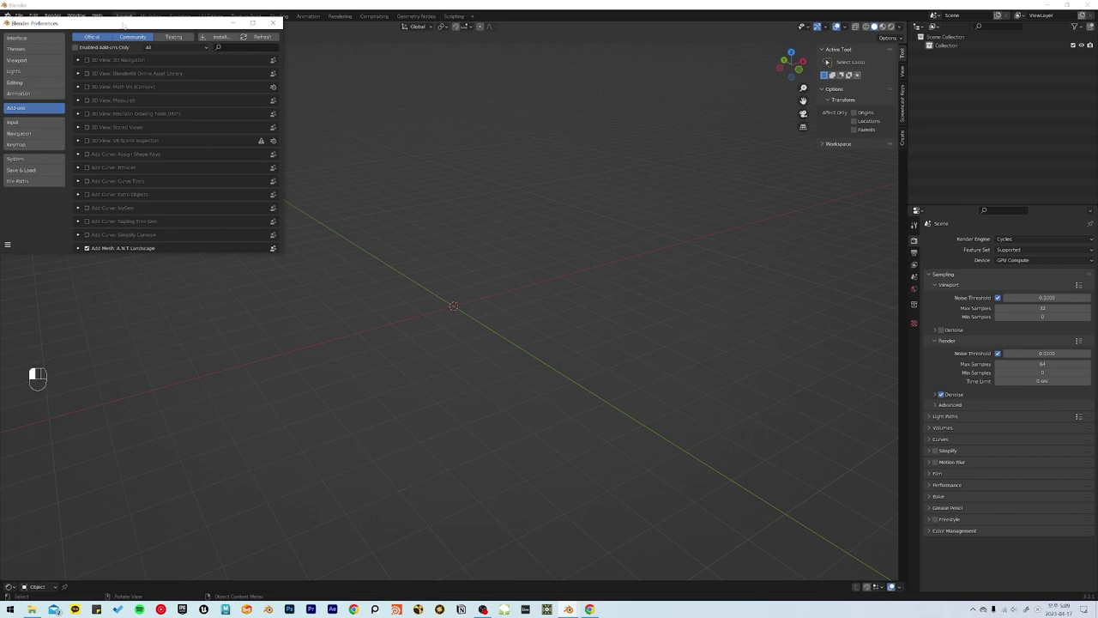
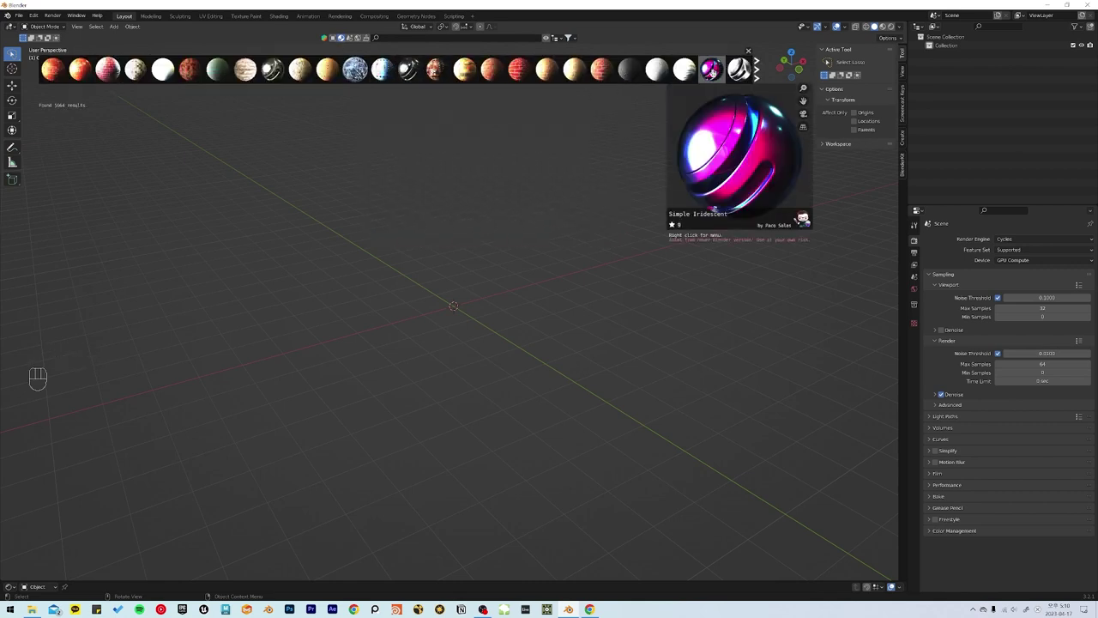
Drag the Seiren X Mic model from the BlenderKit bar into the viewport at the origin.
left_click(334, 33)
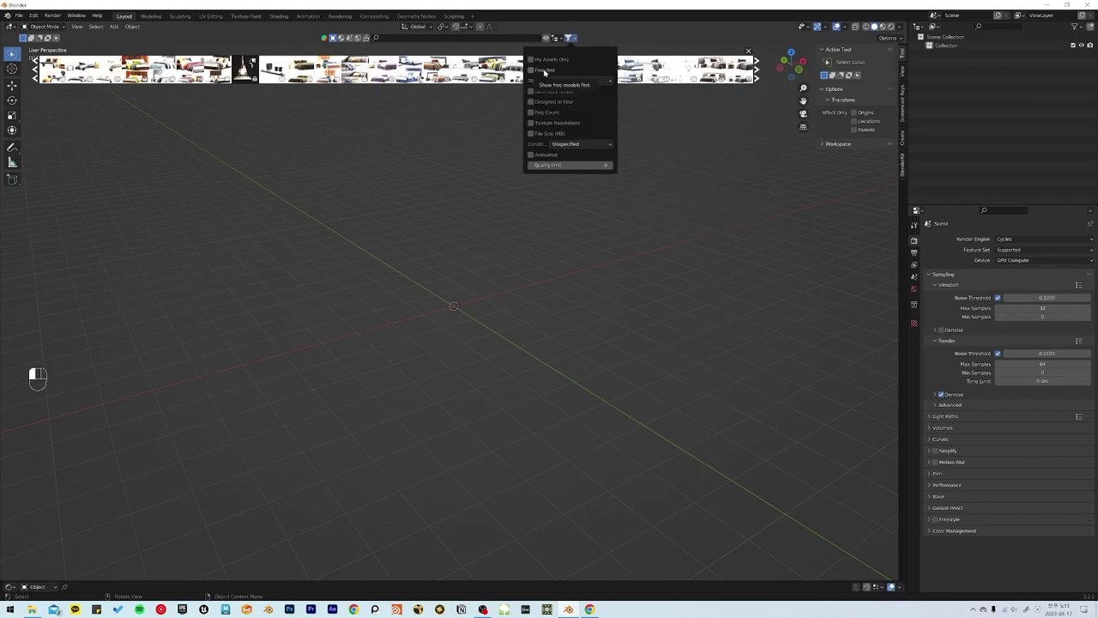
left_click_drag(333, 34, 491, 293)
scroll("up", 3)
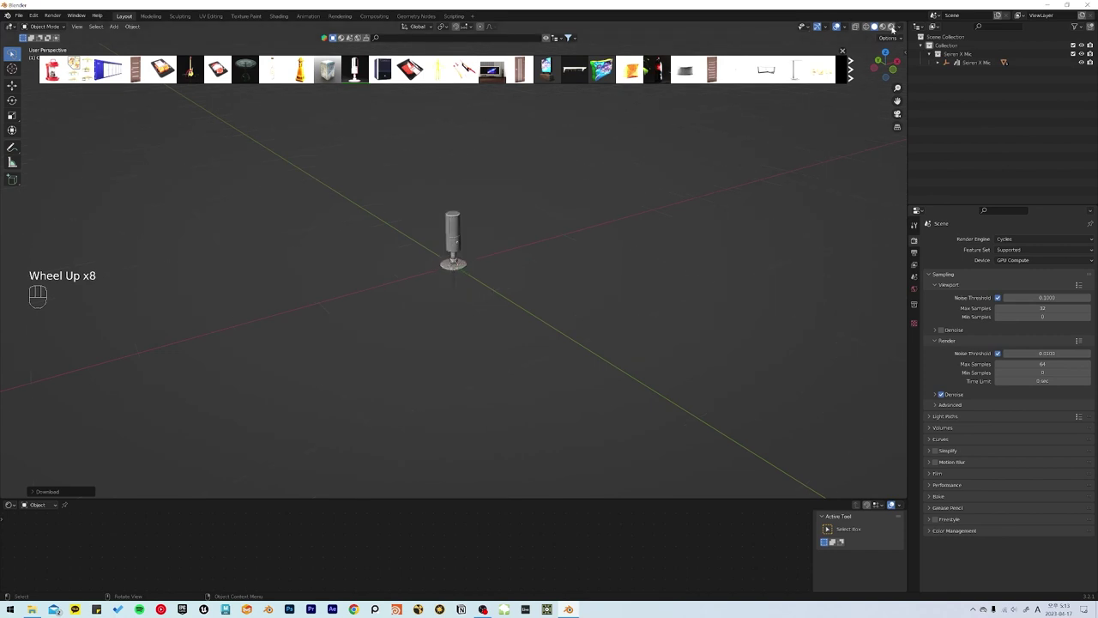
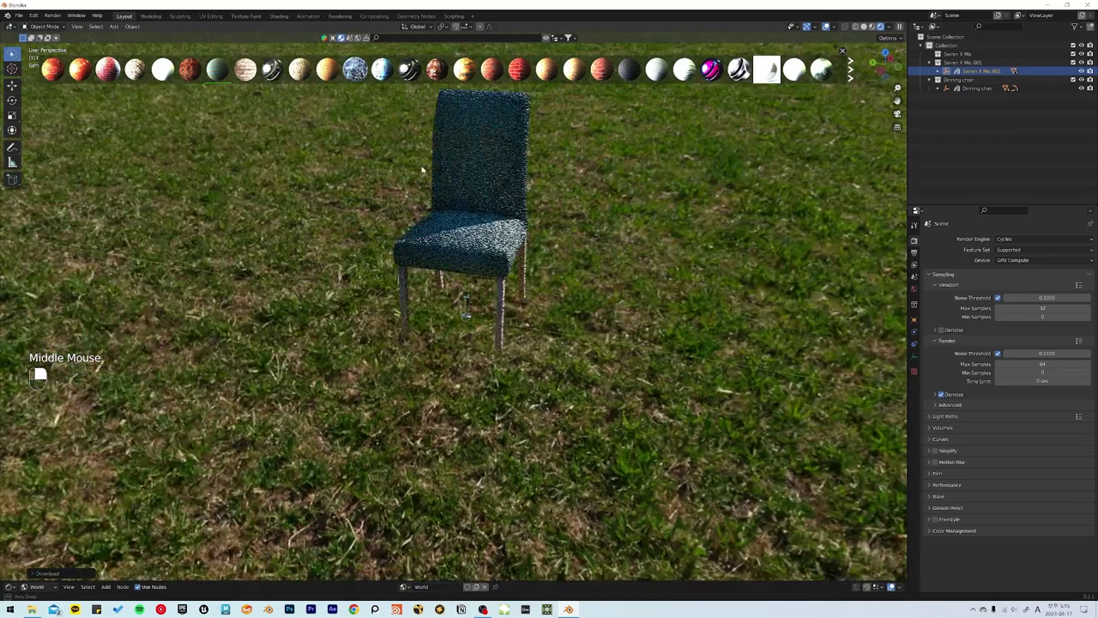
Zoom in on the chair with its glossy blue material on the grass backdrop.
scroll("up", 3)
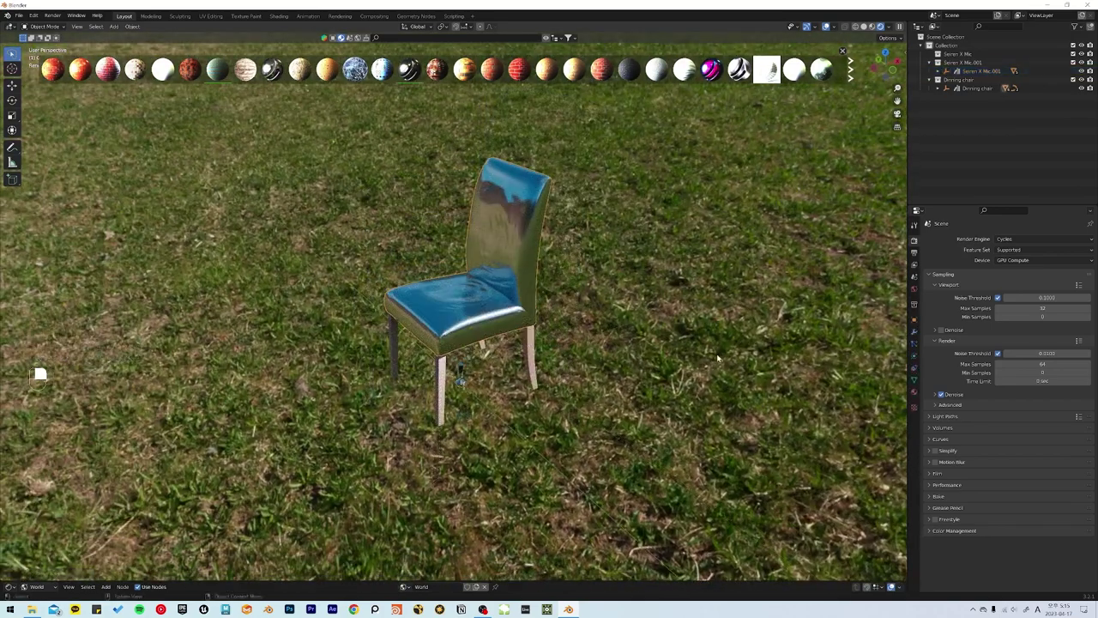